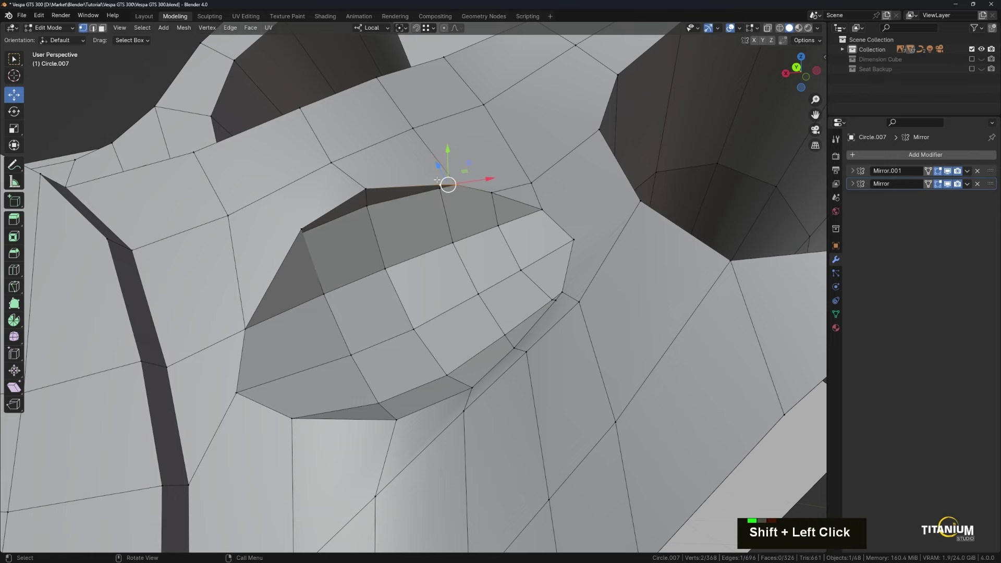
# Merge the engine cover vertices, finish the subdivided cover mesh, and save the scene
pyautogui.press('m')
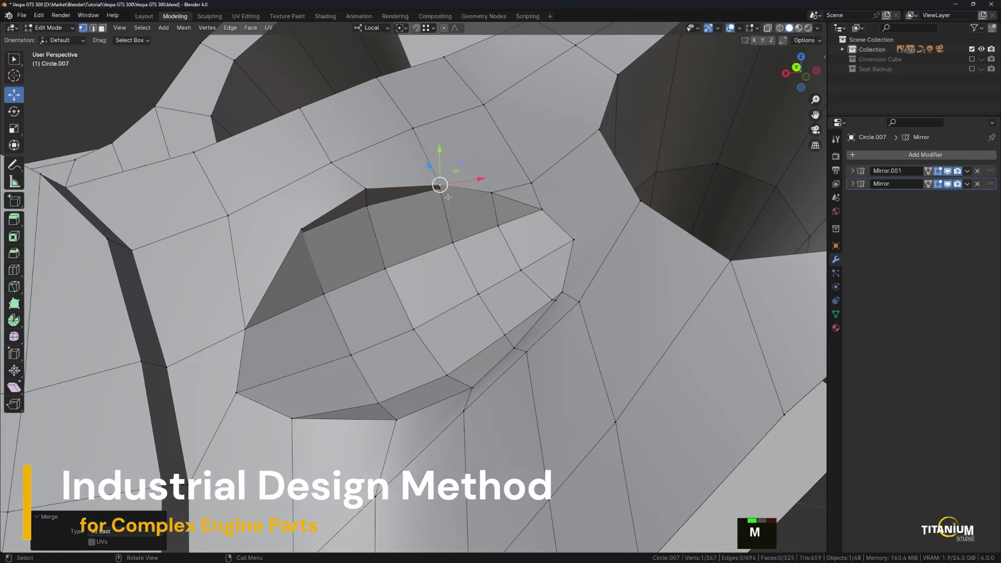
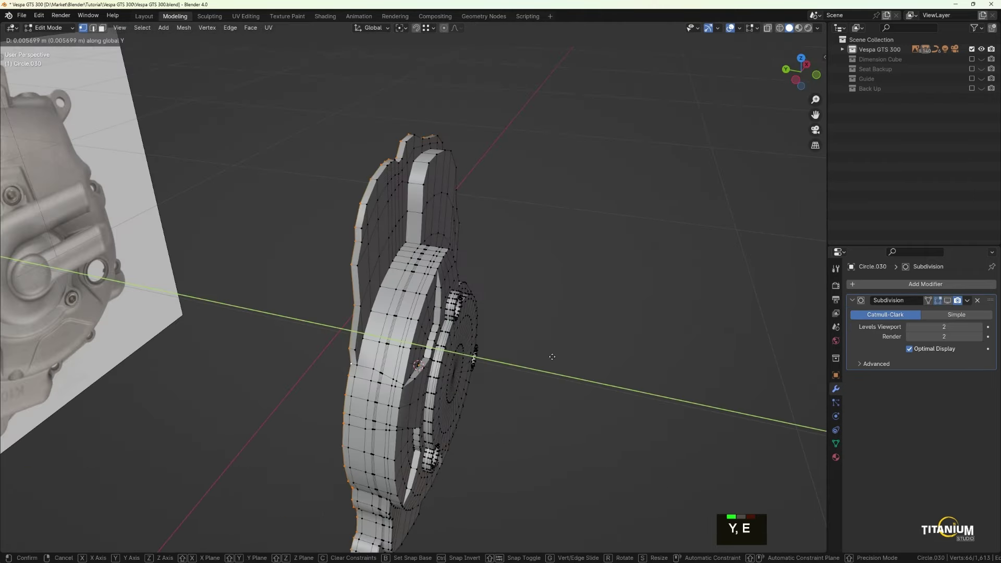
pyautogui.press('Tab')
pyautogui.scroll(-3)
pyautogui.middleClick(502, 371)
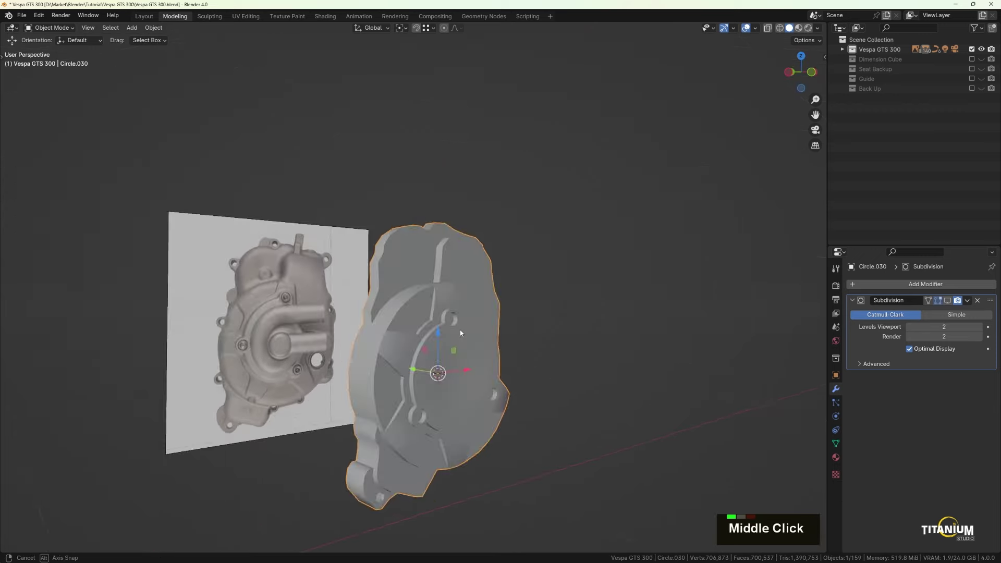
pyautogui.scroll(3)
pyautogui.press('ctrl+s')
# Place the Arcsine node between White Noise Texture and Multiply in the flake chain
pyautogui.press('t')
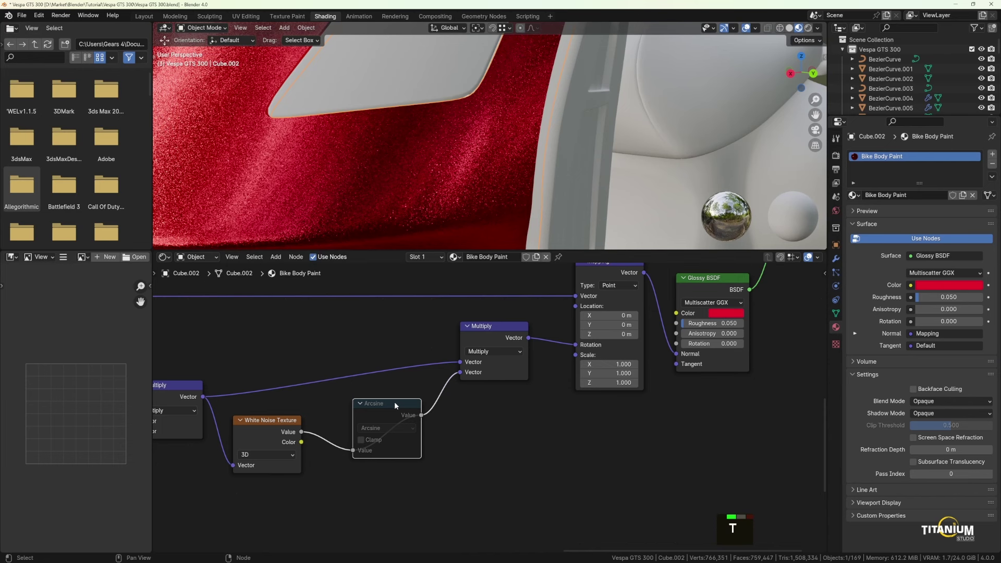
pyautogui.press('m')
pyautogui.press('m')
pyautogui.press('m')
pyautogui.scroll(-3)
pyautogui.middleClick(503, 385)
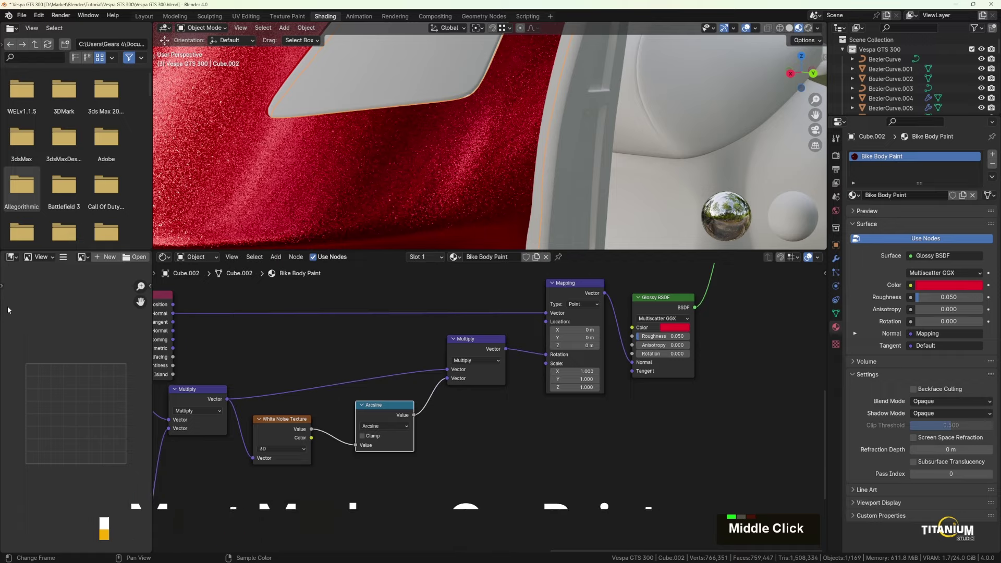
# Wire Lighten and Soft Light MixRGB nodes into the Tire material's Base Color and Bump
pyautogui.middleClick(371, 277)
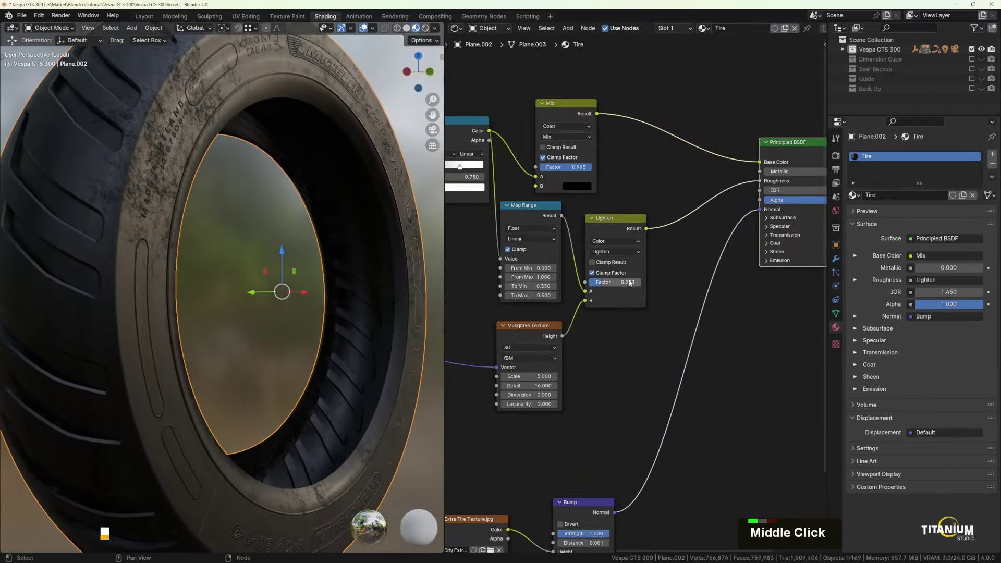
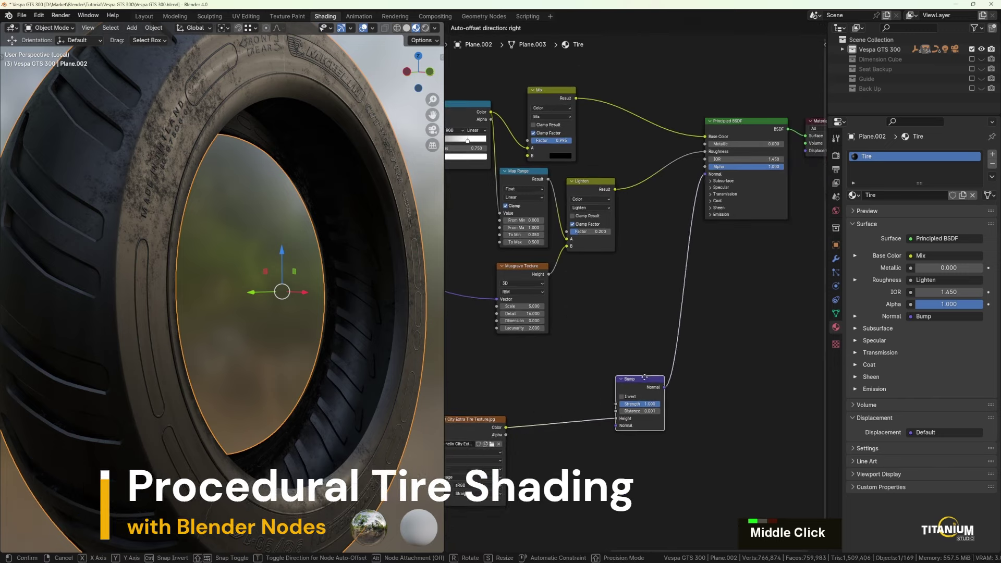
pyautogui.scroll(3)
pyautogui.middleClick(281, 216)
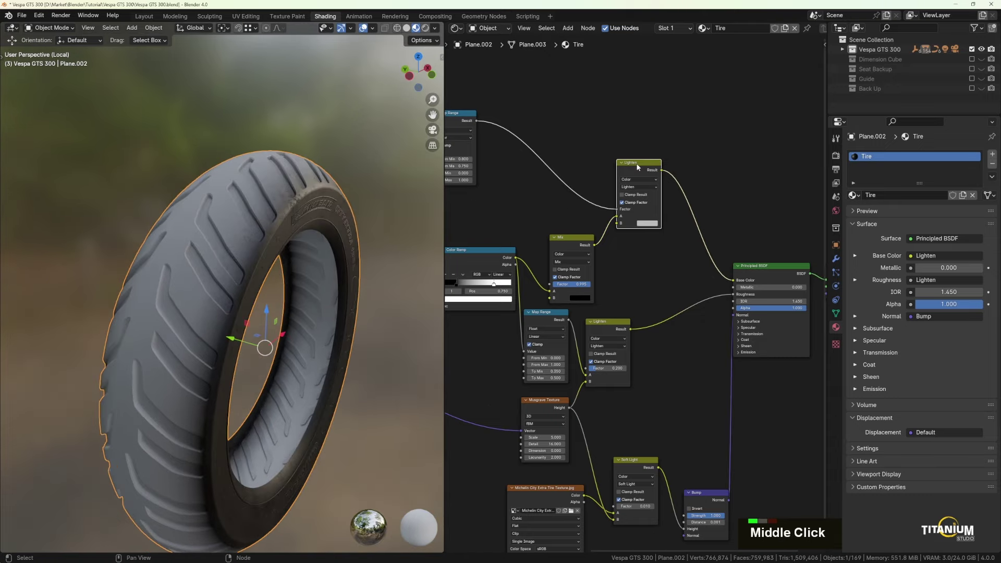
pyautogui.press('m')
pyautogui.press('m')
pyautogui.press('l')
pyautogui.click(156, 269)
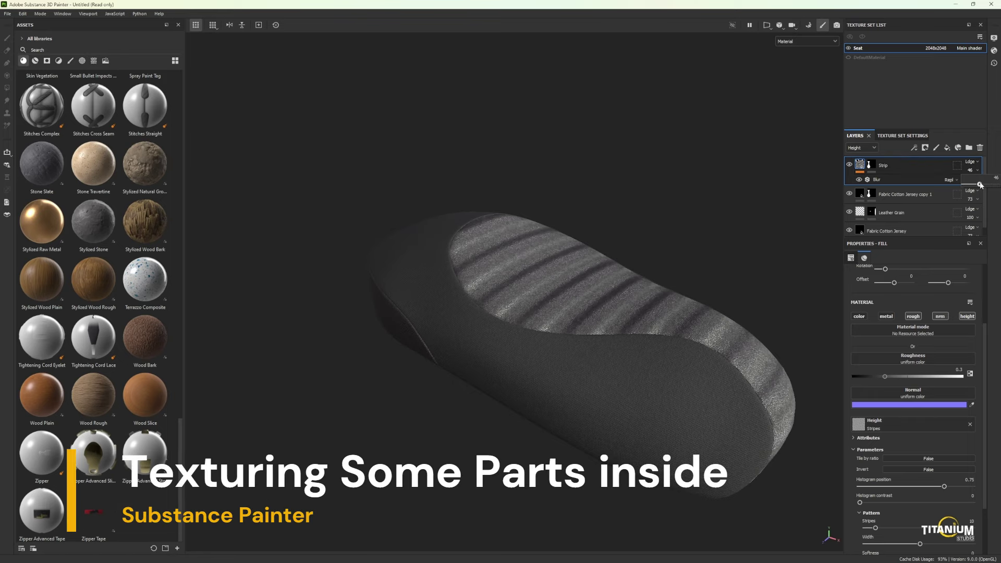
# Review the seat's Stripes, Leather Grain and Topstitching stitch layers in the layer stack
pyautogui.scroll(-3)
pyautogui.scroll(3)
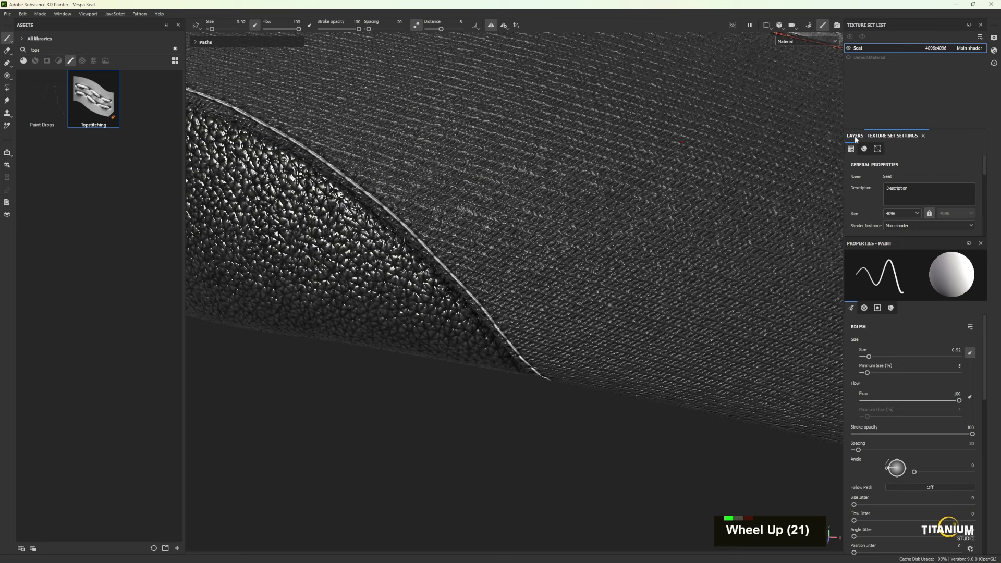
pyautogui.scroll(3)
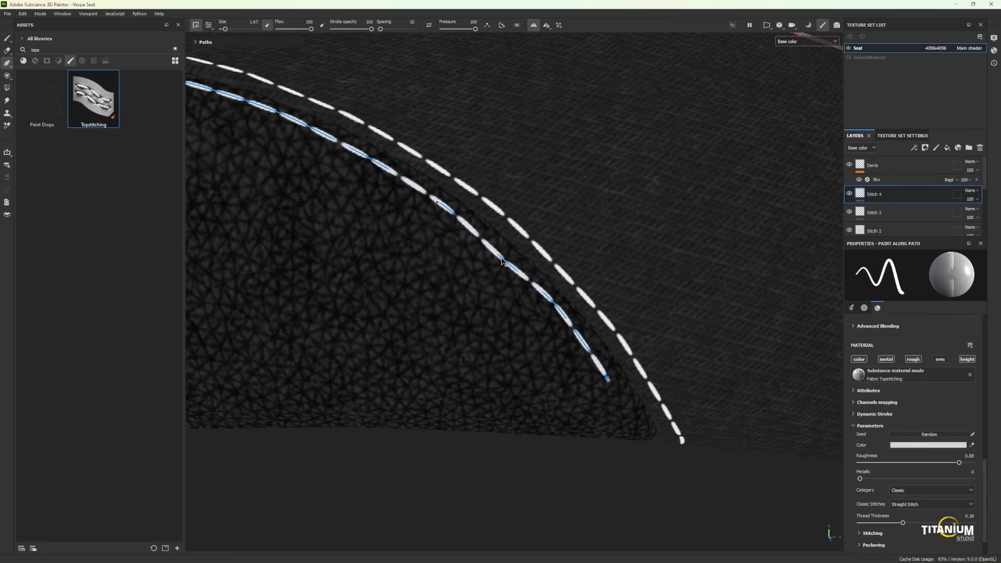
pyautogui.scroll(3)
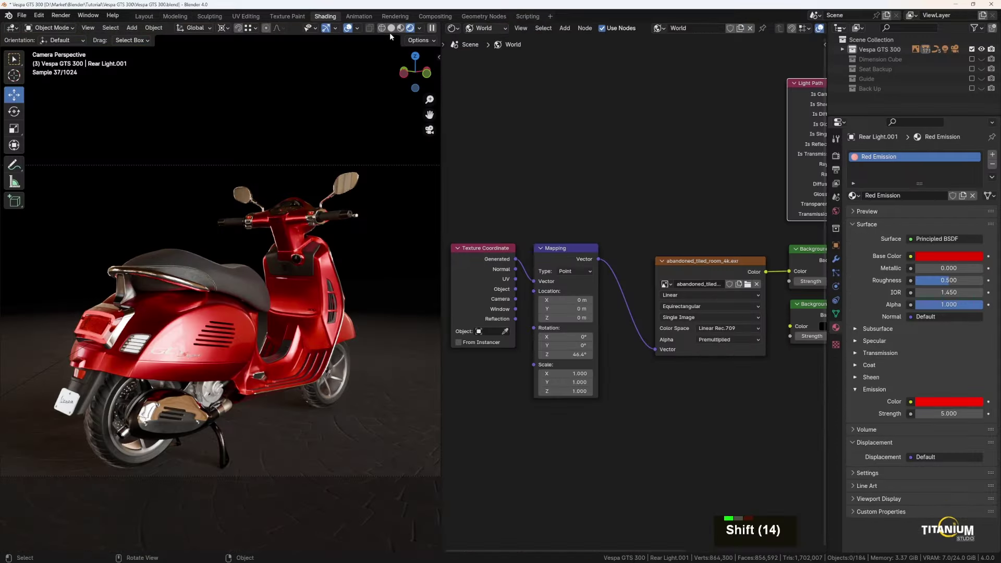
# Render the camera view of the red scooter with F12
pyautogui.press('F12')
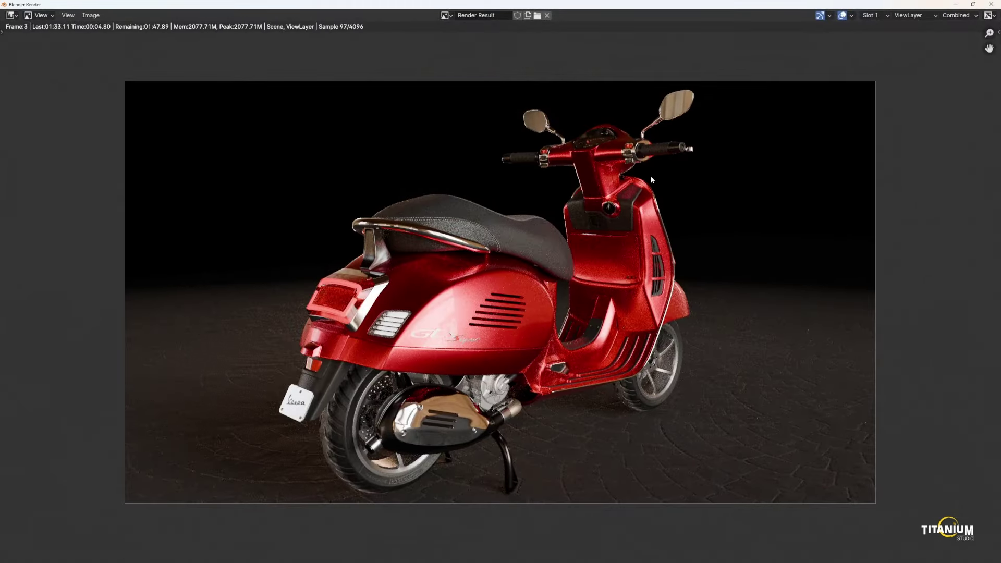
# Inspect the rendered Vespa image up close in the render window
pyautogui.middleClick(337, 375)
pyautogui.scroll(3)
pyautogui.middleClick(256, 425)
pyautogui.scroll(3)
pyautogui.scroll(-3)
pyautogui.middleClick(266, 431)
pyautogui.scroll(-3)
pyautogui.middleClick(263, 393)
# Close the render preview and show Sampling with 4096 render samples on GPU Compute
pyautogui.press('ctrl+alt+KP_0')
pyautogui.scroll(-3)
# Move the camera and frame the handlebars and speedometer in the viewport
pyautogui.middleClick(226, 294)
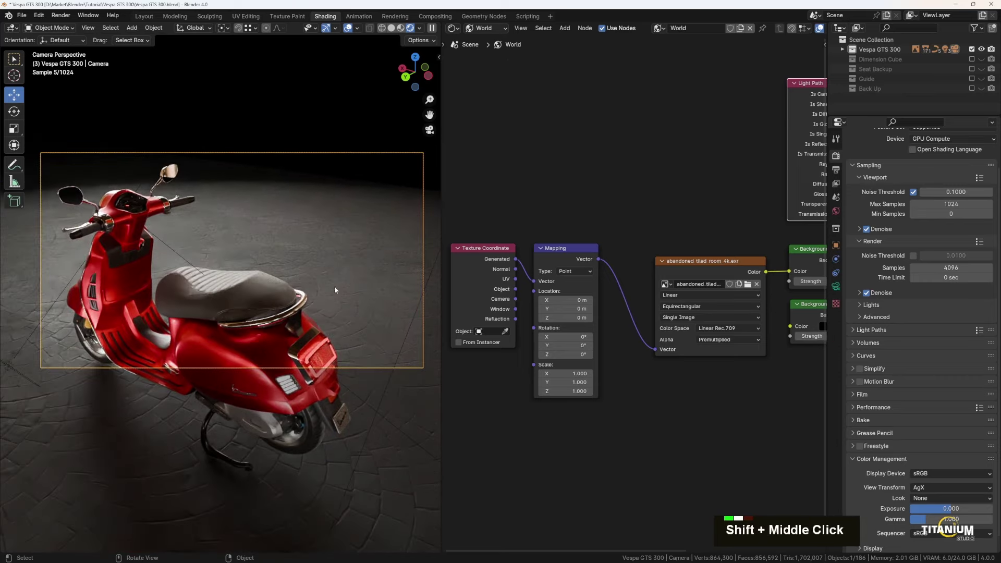
pyautogui.press('g')
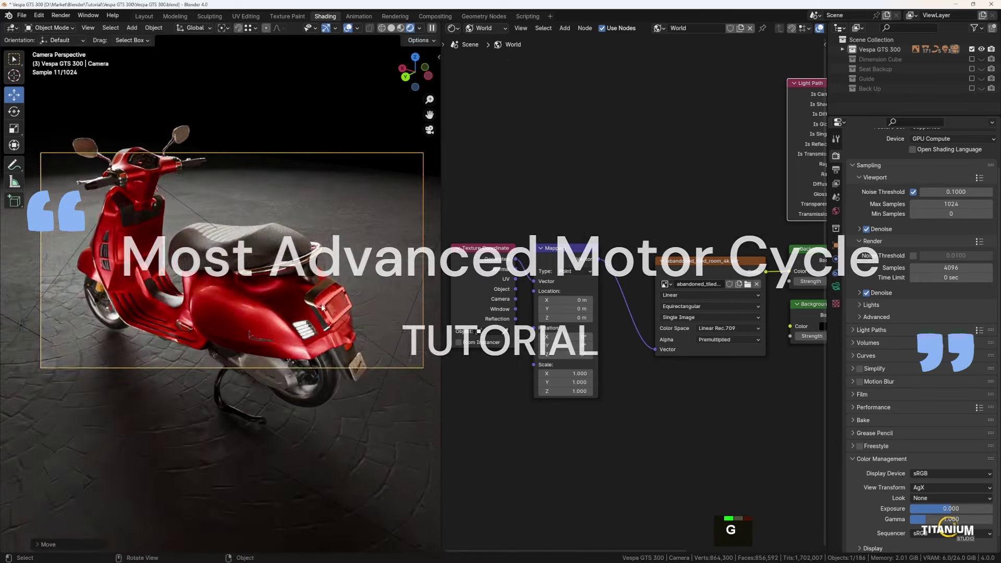
pyautogui.scroll(-3)
pyautogui.middleClick(321, 345)
pyautogui.scroll(-3)
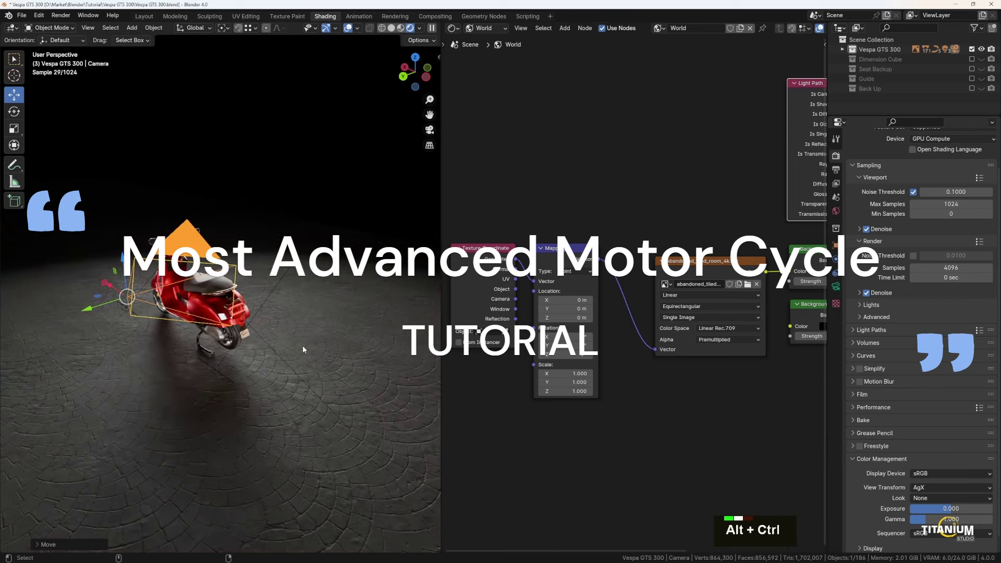
# Align the camera to this close-up view and look through it with a 25 mm lens
pyautogui.press('ctrl+alt+KP_0')
pyautogui.scroll(3)
pyautogui.press('shift+i')
pyautogui.press('KP_0')
pyautogui.press('KP_Enter')
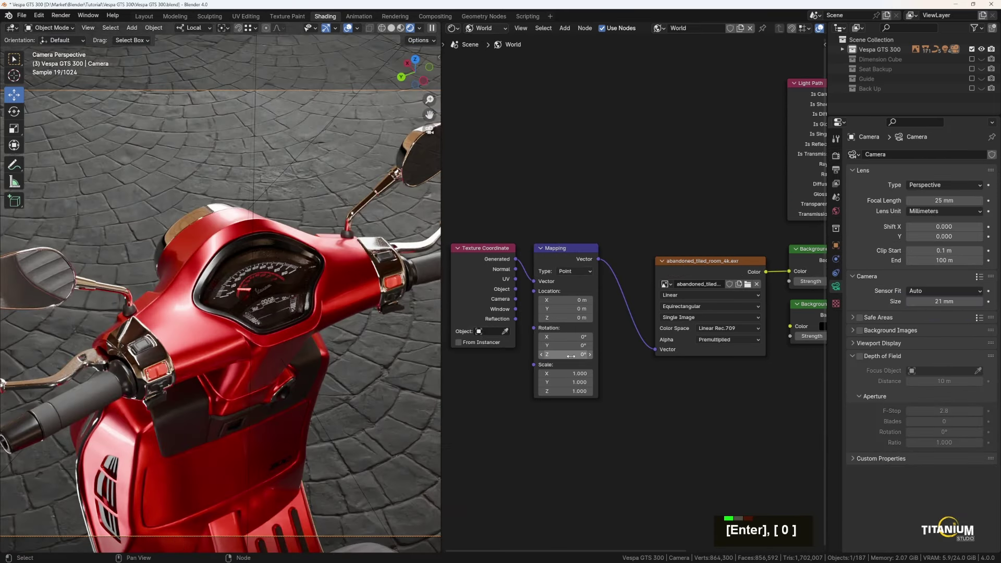